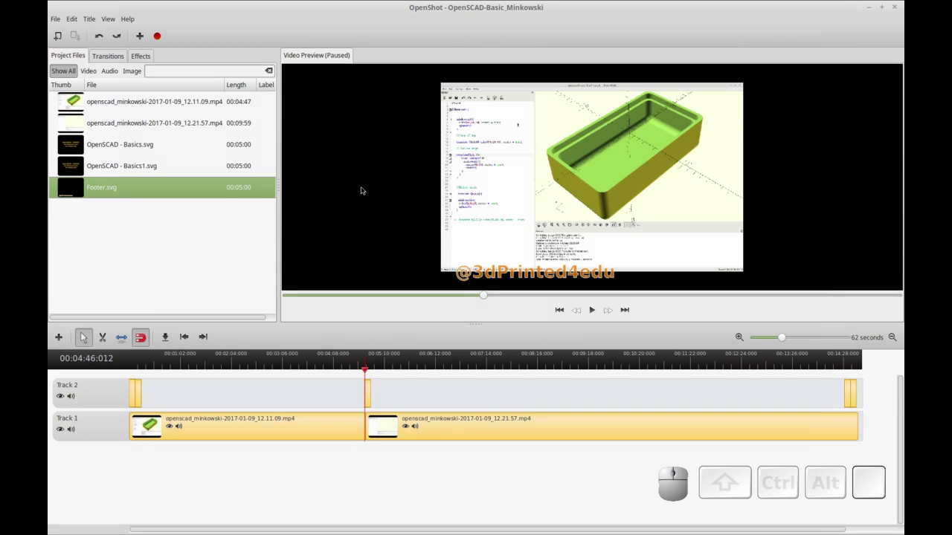
Select each of the imported recordings and SVG title graphics in the Project Files list.
{"action": "left_click", "coordinate": [175, 106]}
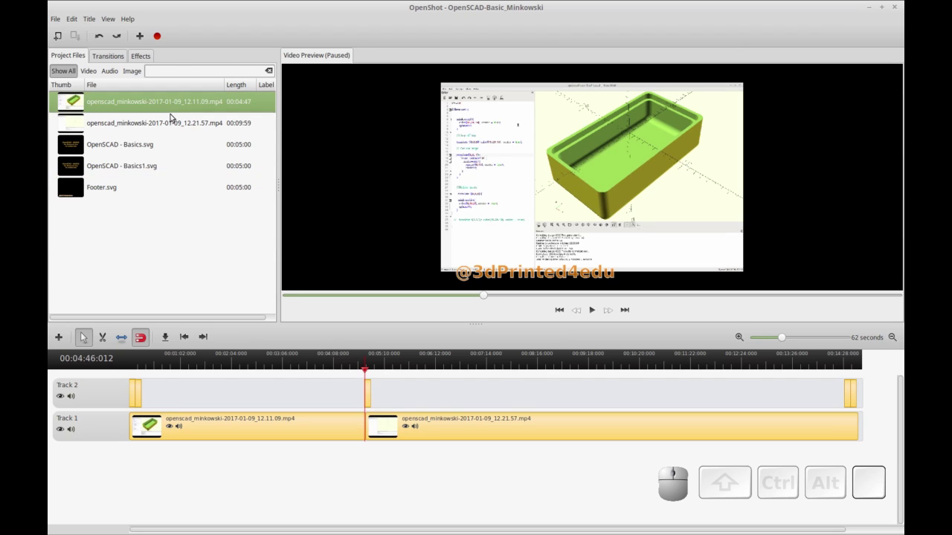
{"action": "left_click", "coordinate": [171, 125]}
{"action": "left_click", "coordinate": [146, 156]}
{"action": "left_click", "coordinate": [143, 171]}
{"action": "left_click", "coordinate": [141, 183]}
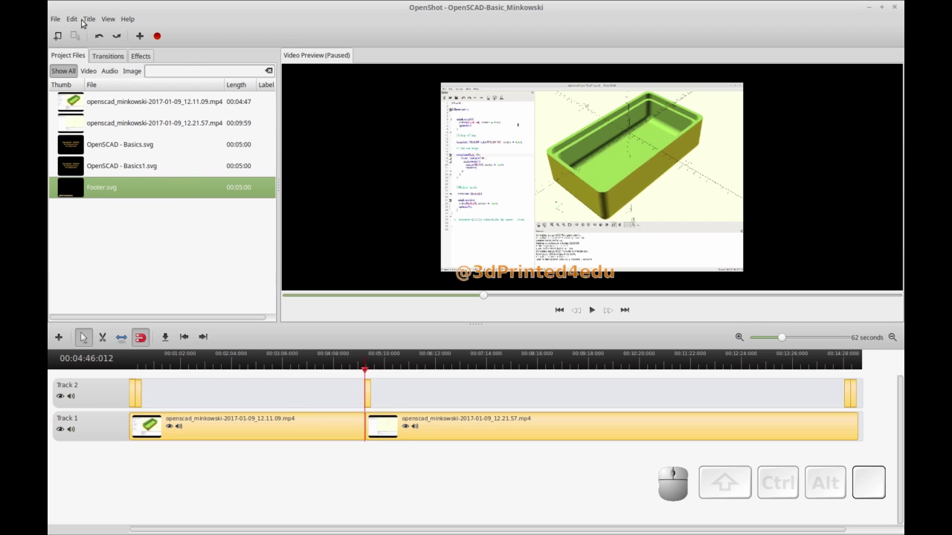
Browse the File menu down to the Export Video command.
{"action": "left_click", "coordinate": [62, 23]}
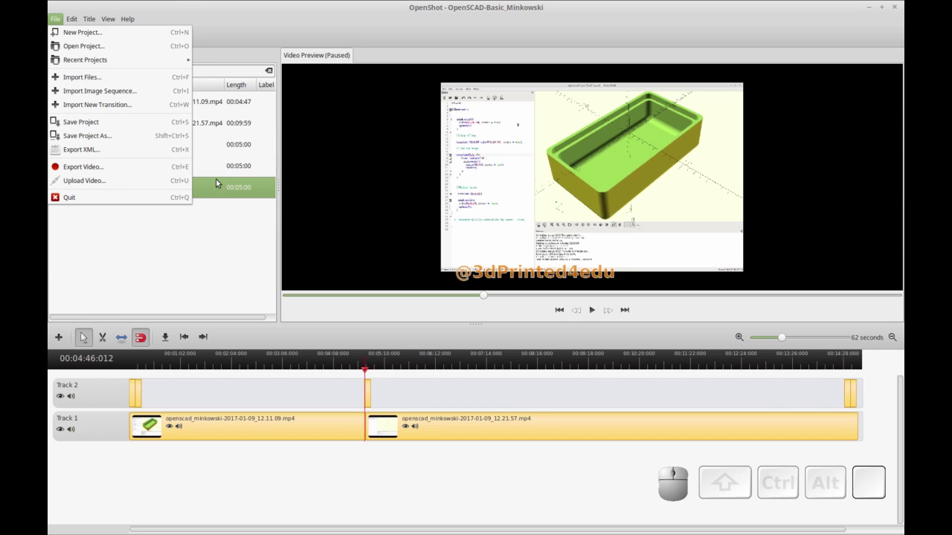
{"action": "left_click_drag", "start_coordinate": [212, 209], "coordinate": [198, 98]}
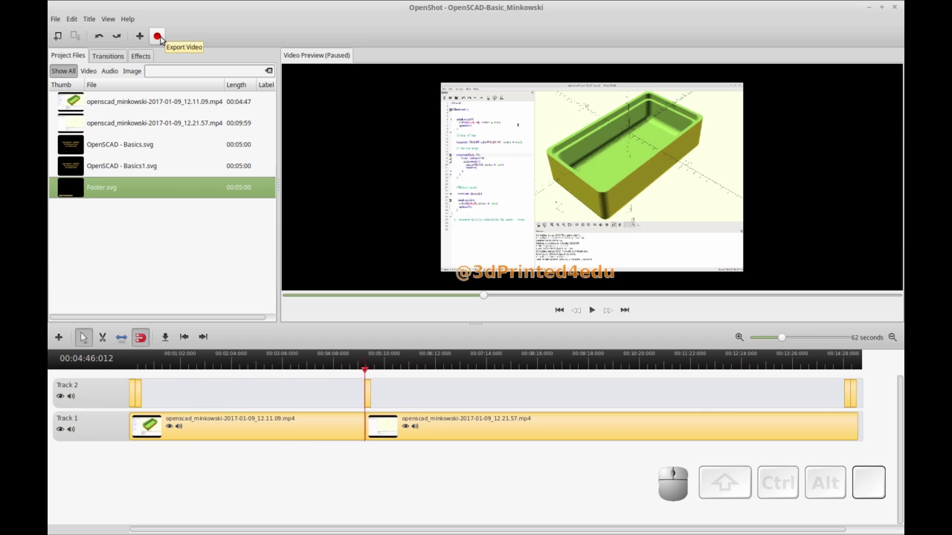
Bring up Export Video (Ctrl+E) for OpenSCAD-Basic_Minkowski and expand the Profile choices.
{"action": "key", "text": "ctrl+e"}
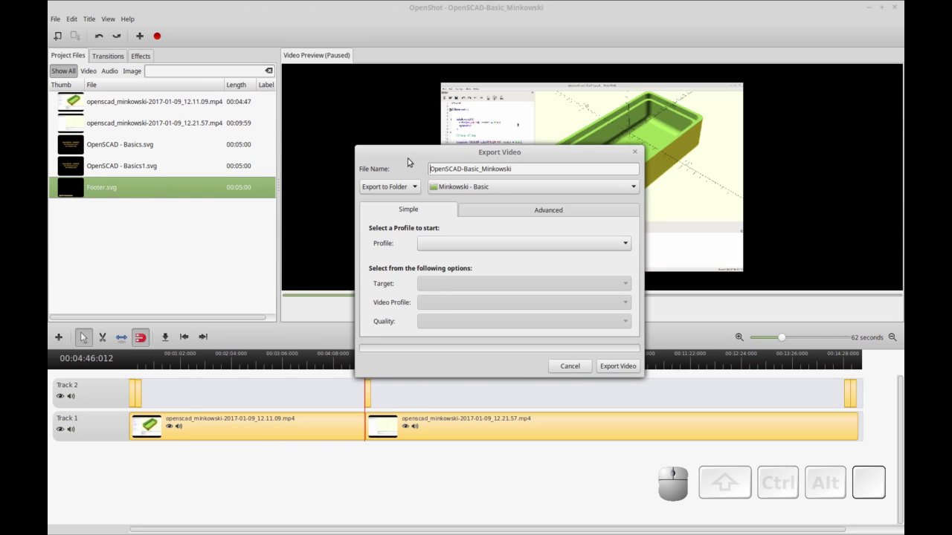
{"action": "left_click", "coordinate": [408, 159]}
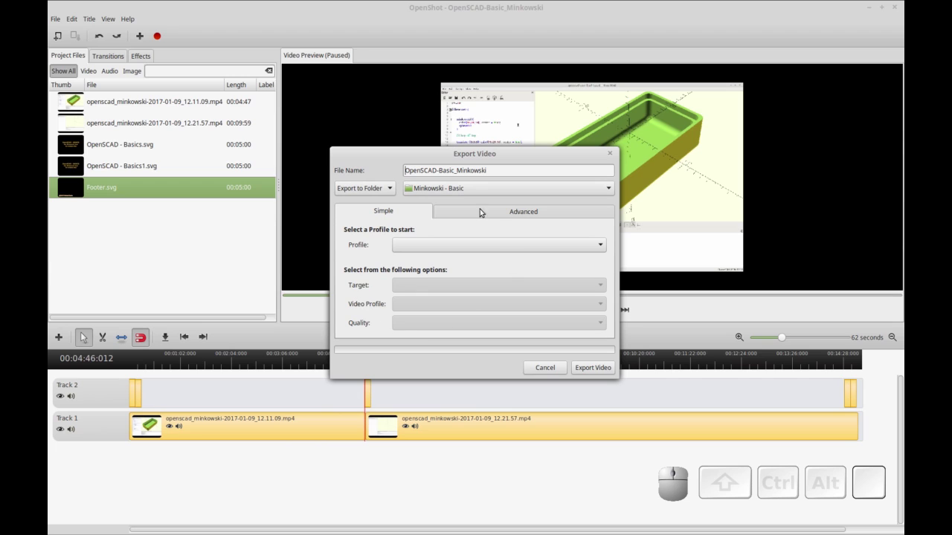
Set the export profile to Web, target YouTube-HD, with High quality.
{"action": "left_click", "coordinate": [435, 251]}
{"action": "left_click", "coordinate": [414, 302]}
{"action": "left_click", "coordinate": [418, 294]}
{"action": "left_click", "coordinate": [431, 411]}
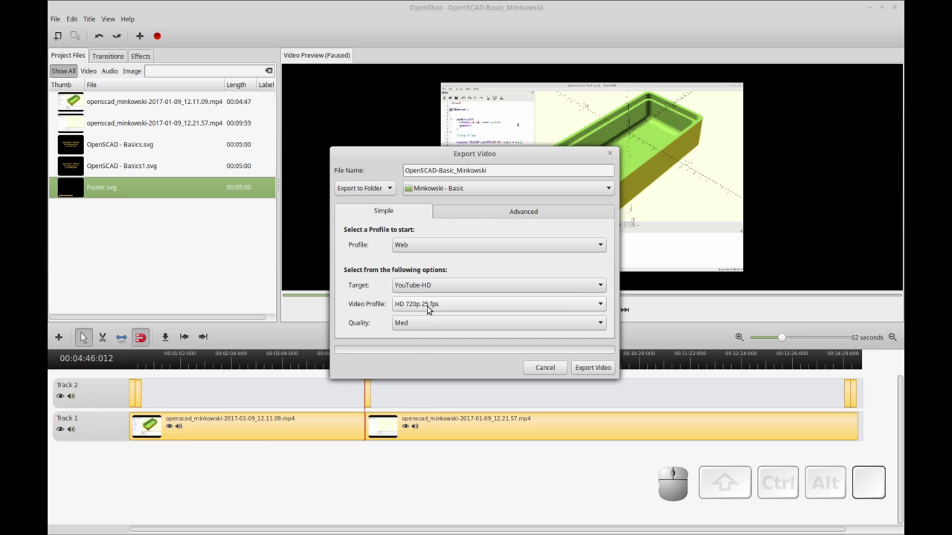
{"action": "left_click", "coordinate": [423, 329]}
{"action": "left_click", "coordinate": [418, 341]}
Keep HD 720p 25 fps as the video profile and start the export.
{"action": "left_click", "coordinate": [488, 163]}
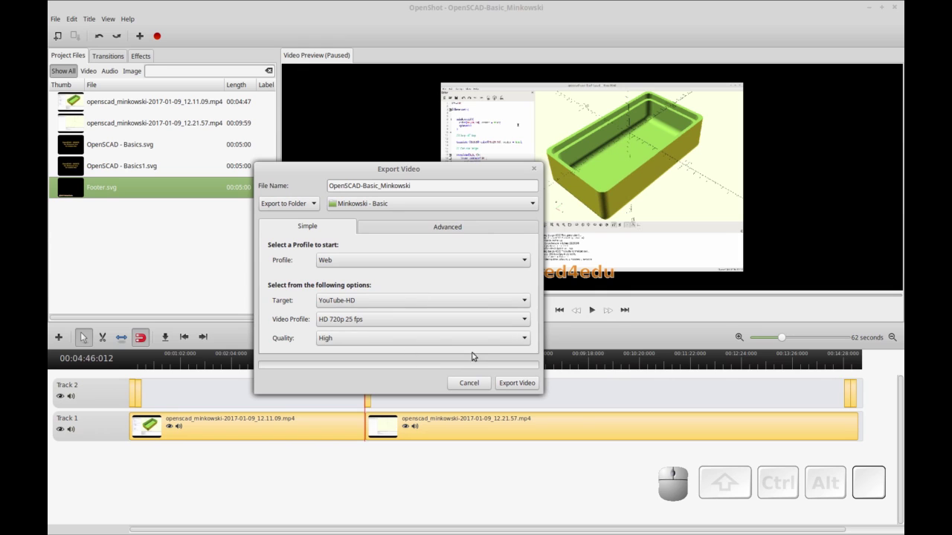
{"action": "left_click", "coordinate": [386, 323]}
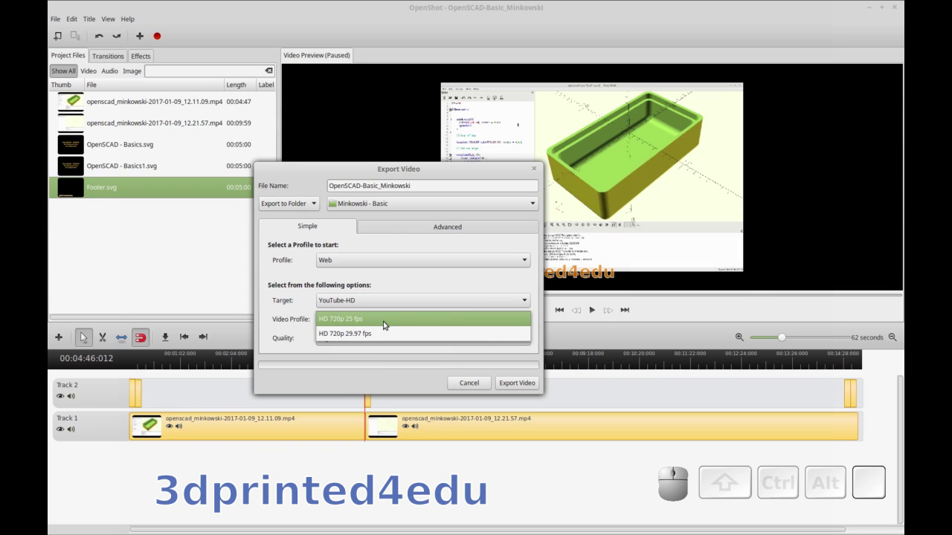
{"action": "left_click", "coordinate": [386, 322]}
{"action": "left_click", "coordinate": [415, 278]}
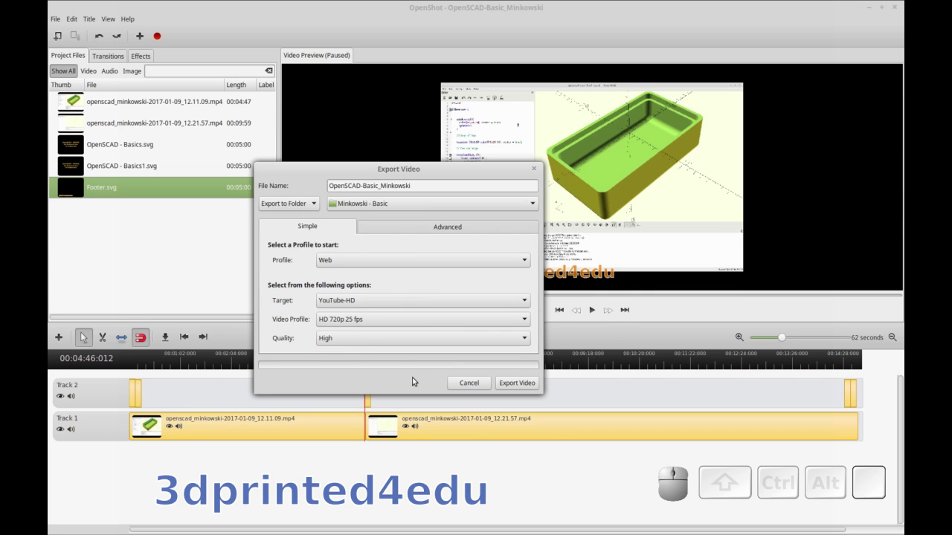
Confirm overwriting the existing OpenSCAD-Basic_Minkowski.mp4 so rendering begins.
{"action": "left_click", "coordinate": [517, 384]}
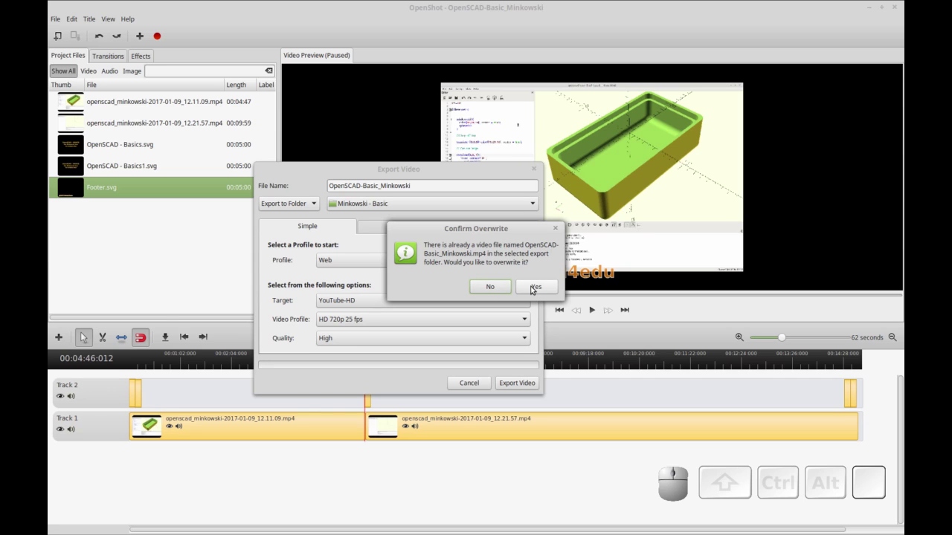
Let the export run to completion and return to the main editor.
{"action": "left_click", "coordinate": [533, 291]}
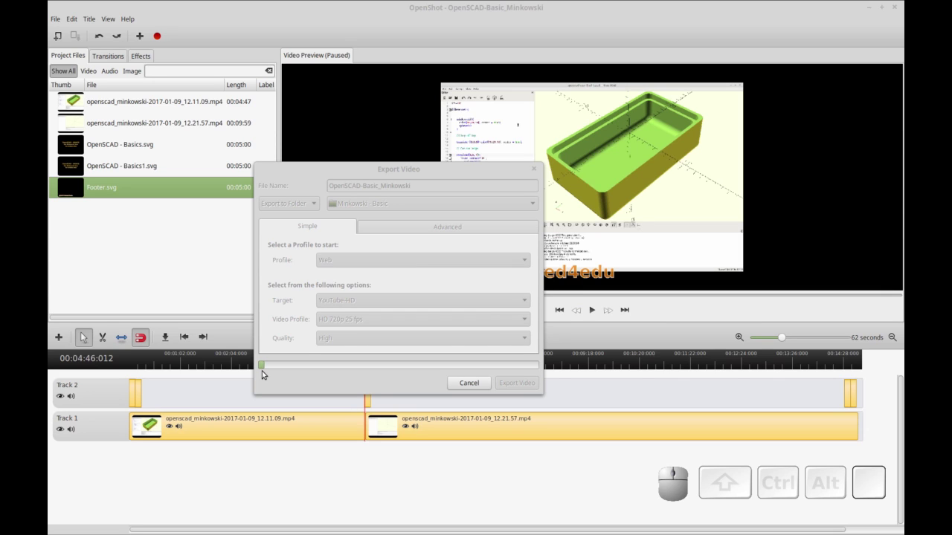
{"action": "key", "text": "ctrl+r"}
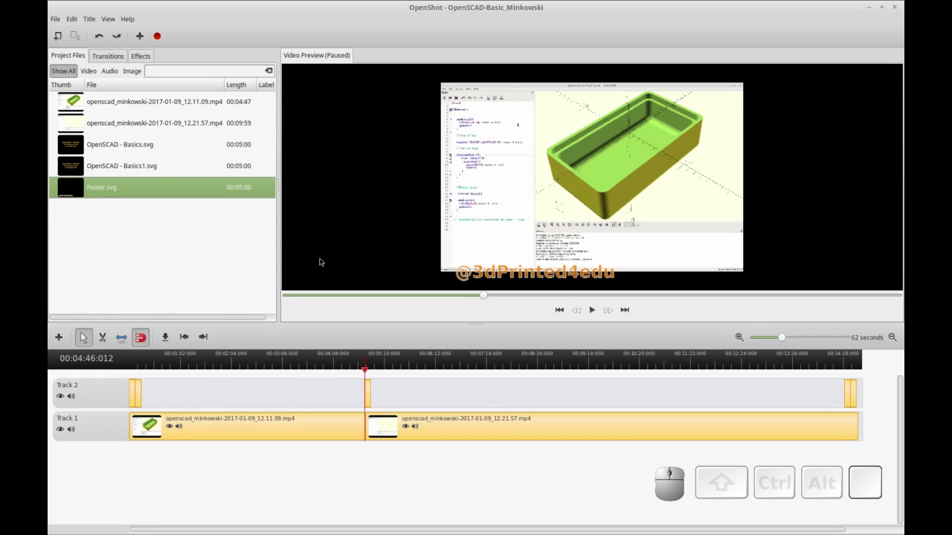
Reopen the Export Video settings and cancel them without exporting again.
{"action": "left_click", "coordinate": [162, 36]}
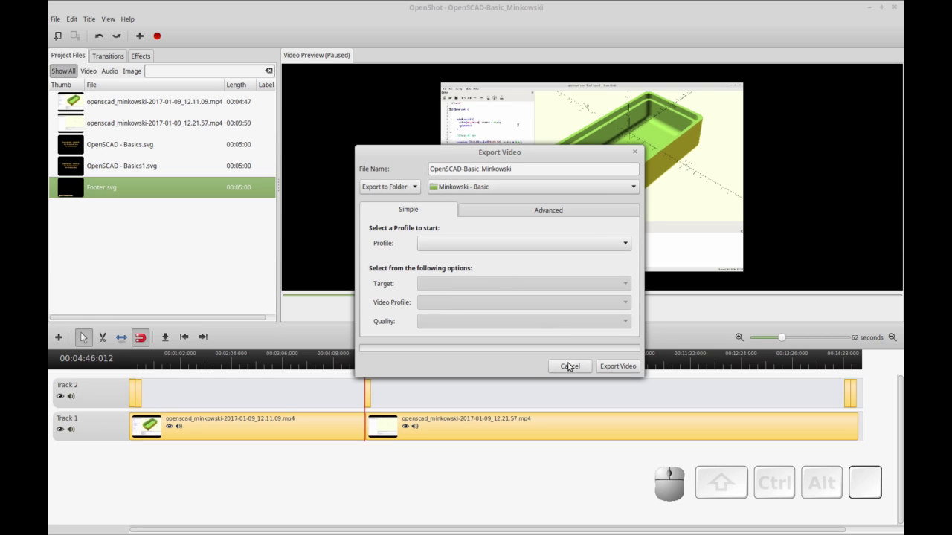
{"action": "left_click", "coordinate": [571, 368]}
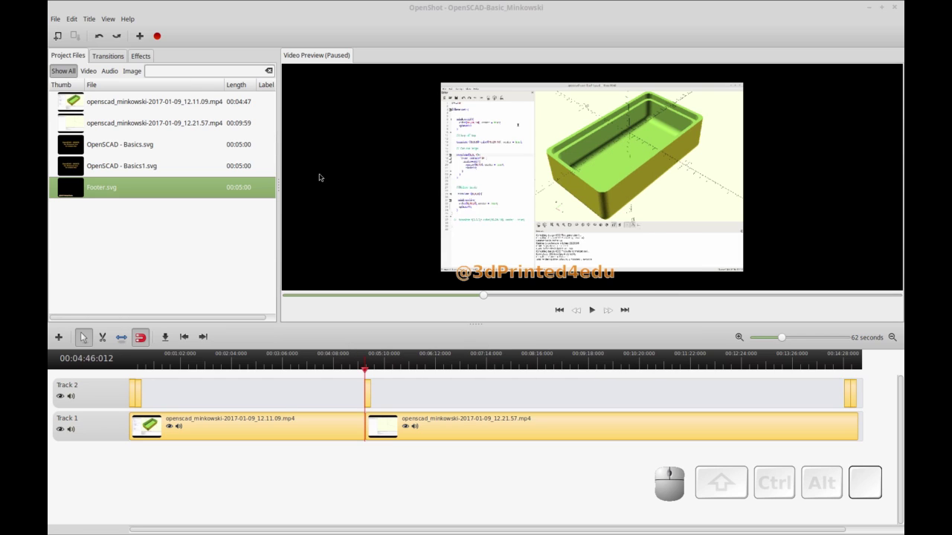